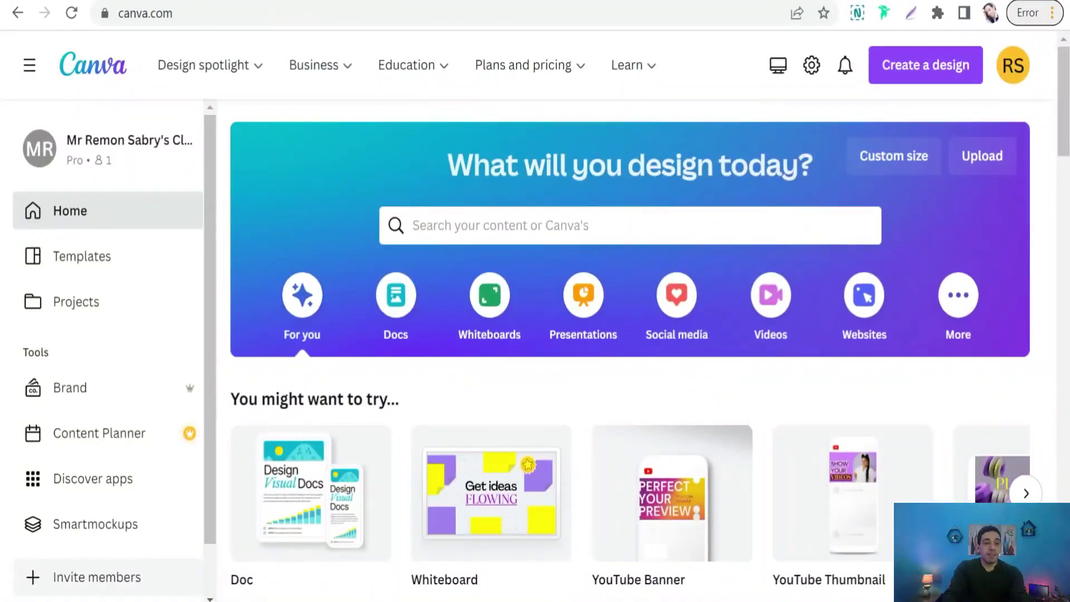
Start a custom-size design and begin entering the 4500 × 5400 px dimensions
left_click(770, 289)
left_click(911, 81)
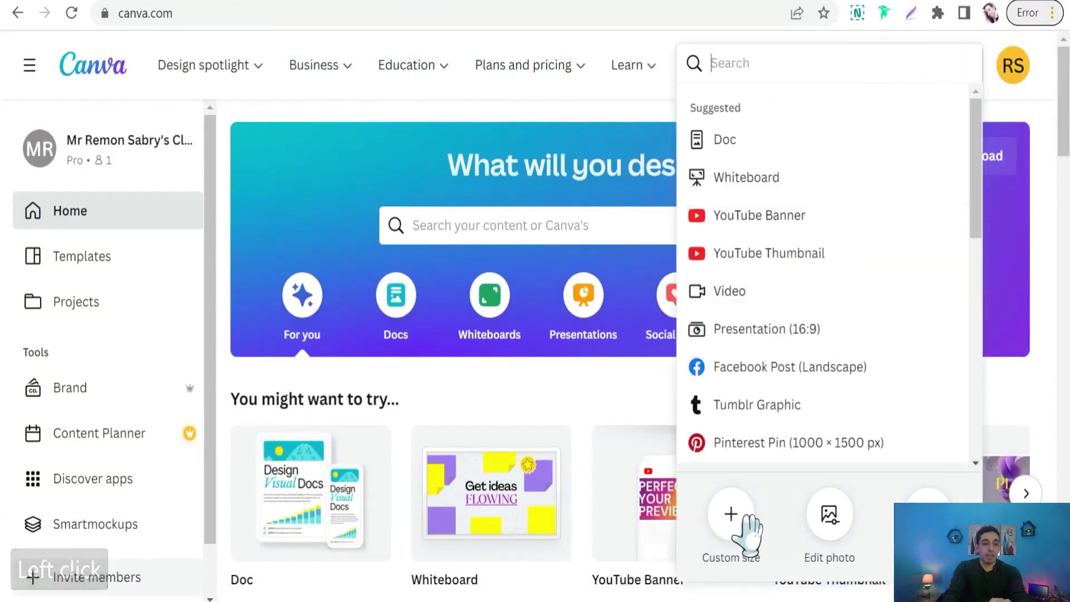
left_click(750, 531)
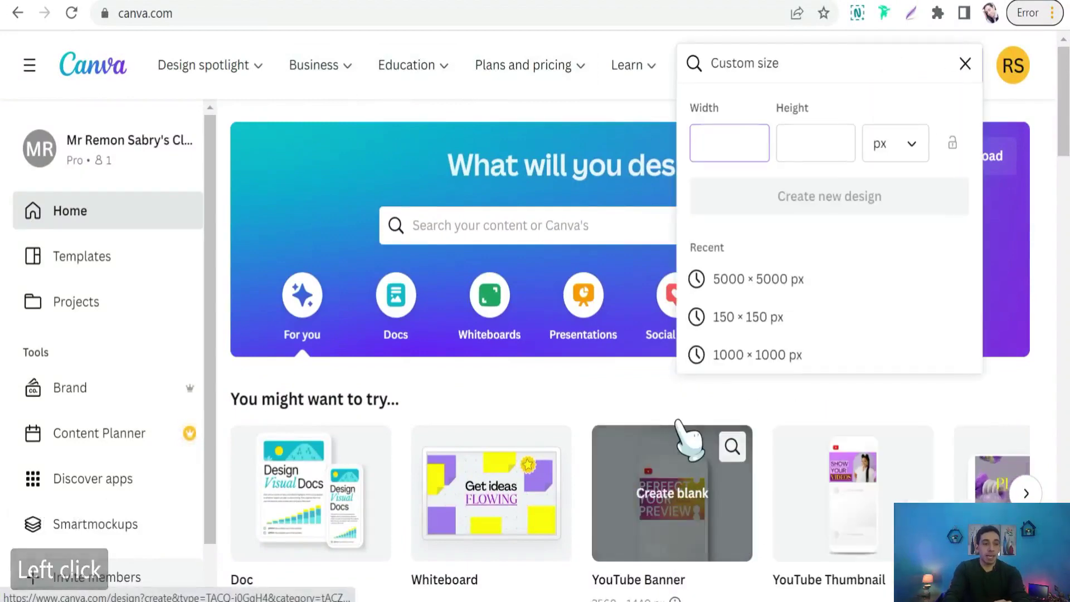
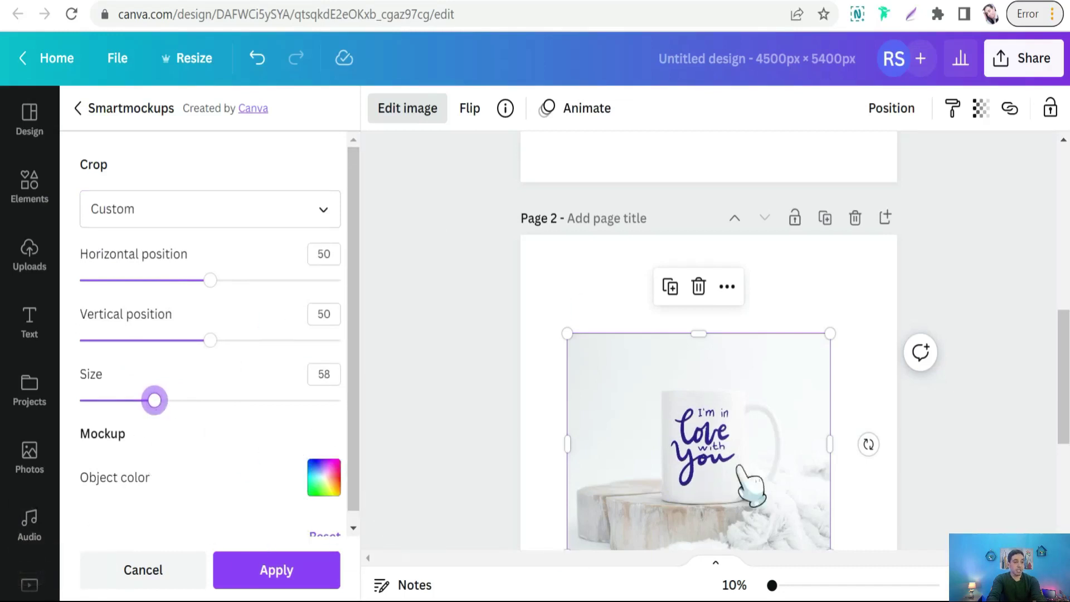
Recolour the mockup mug, trying red and navy before settling on mint, then close the settings
left_click(334, 496)
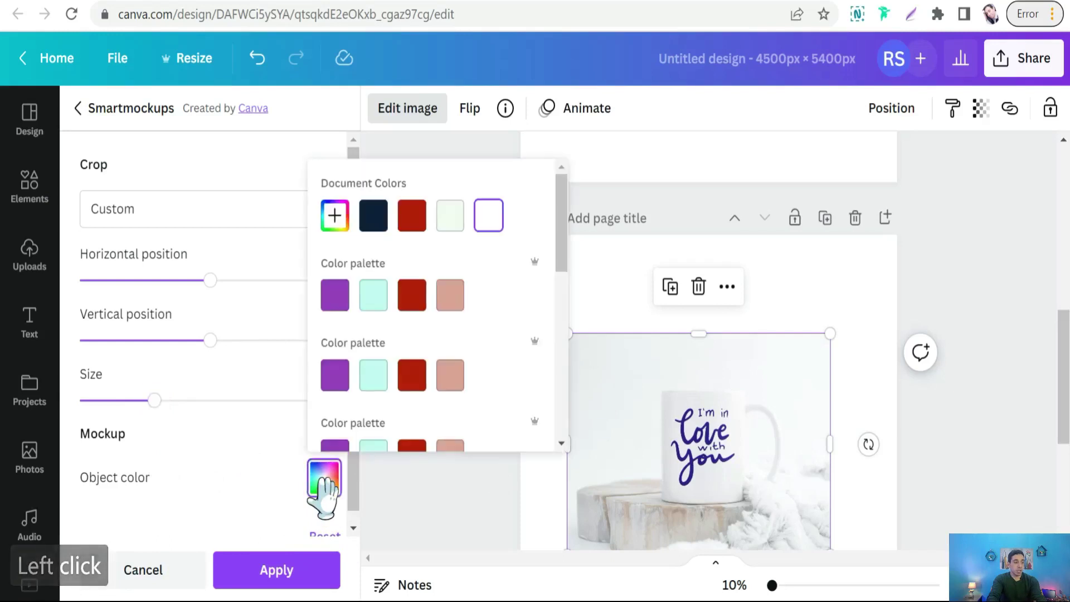
left_click(425, 239)
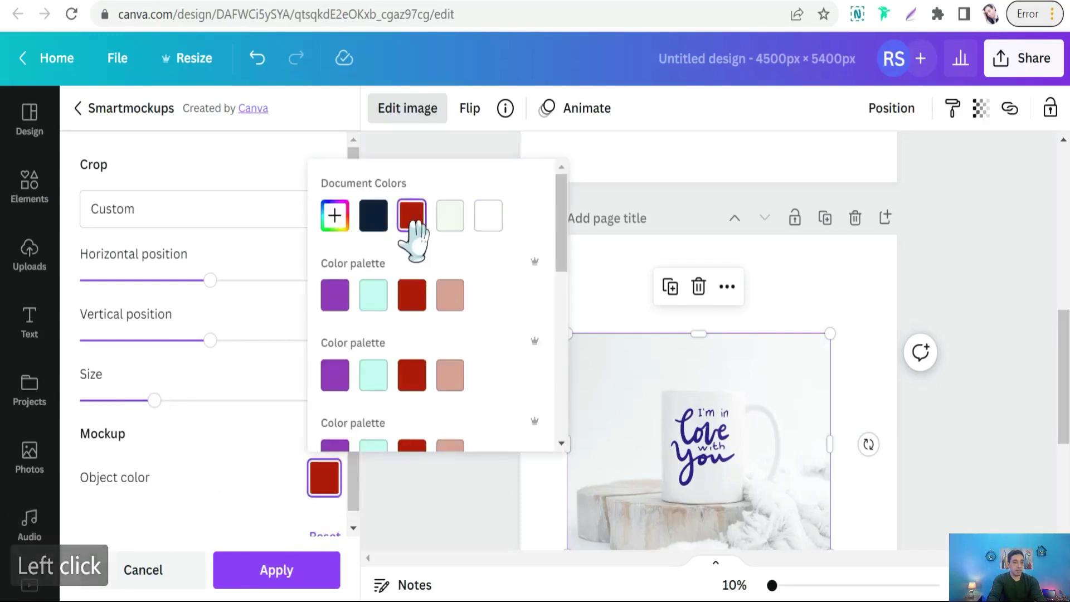
left_click(396, 235)
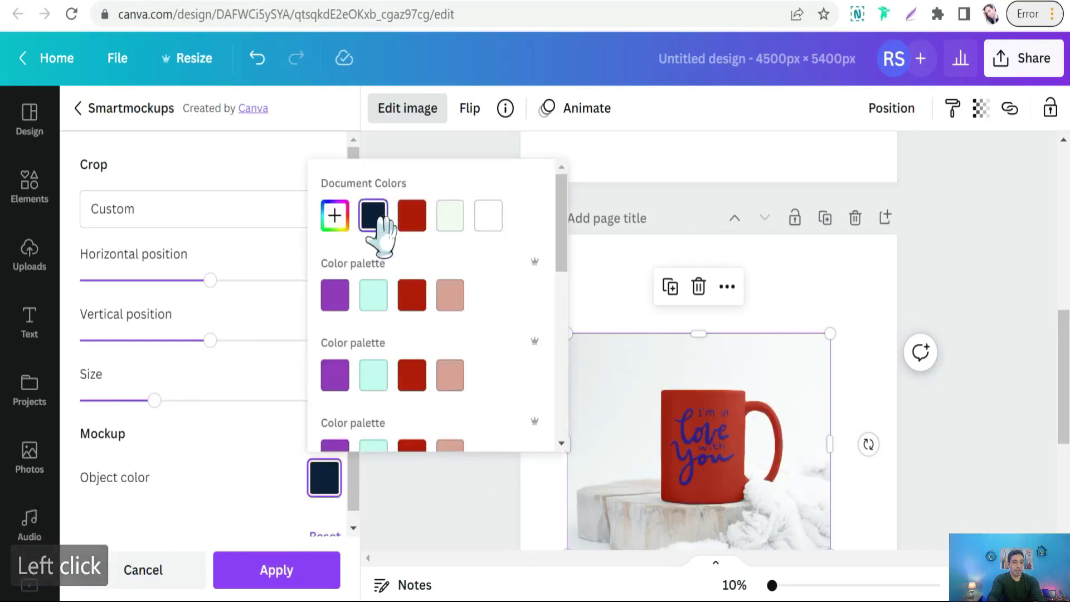
left_click(394, 390)
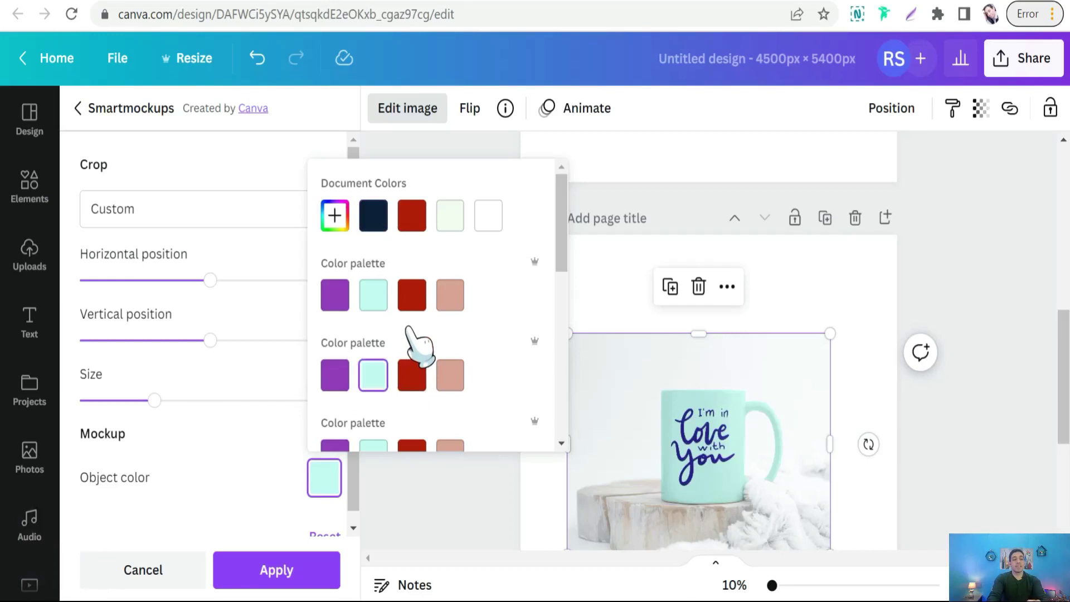
left_click(441, 292)
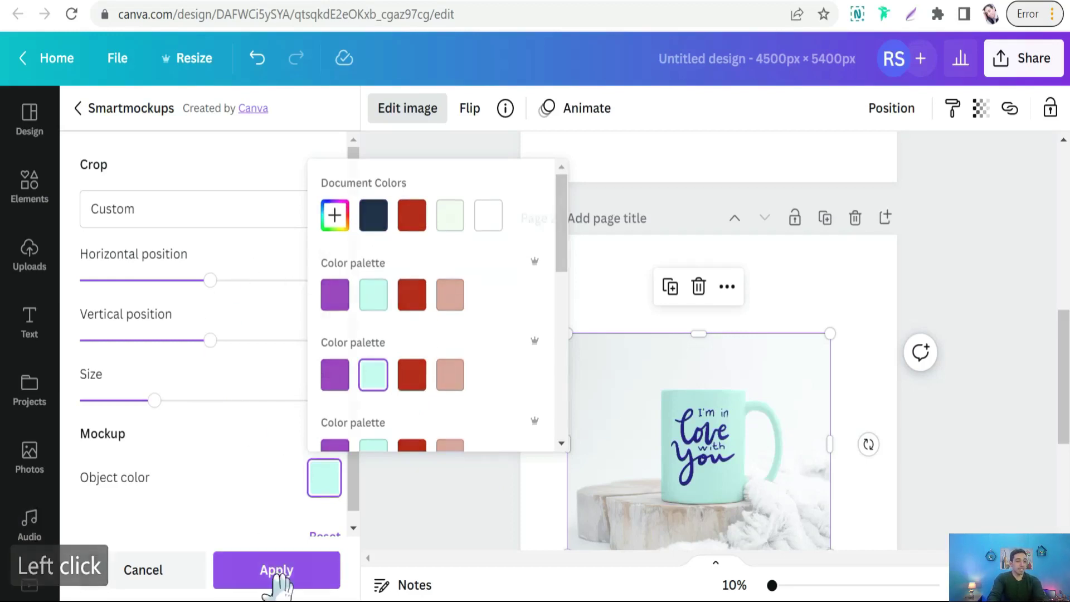